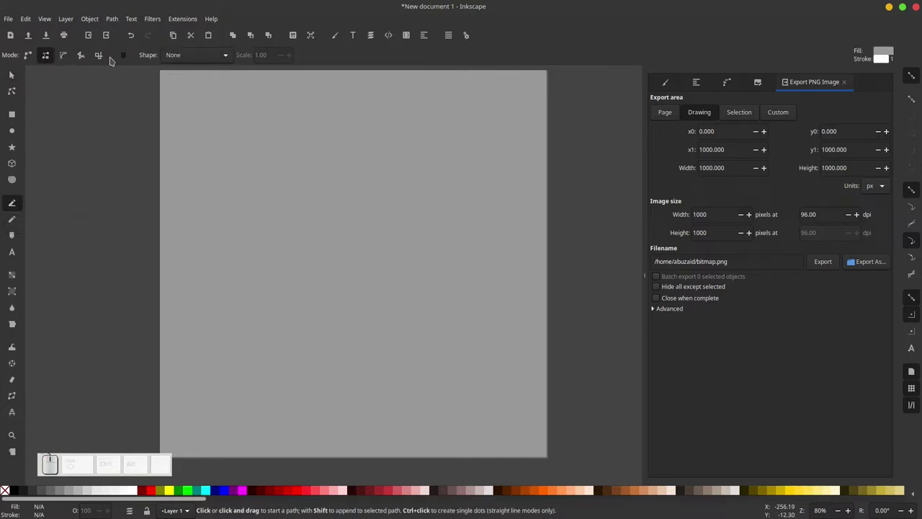
Step: Switch the Bezier tool to Spiro mode for smooth curve drawing
{"action": "left_click", "coordinate": [231, 53]}
{"action": "left_click", "coordinate": [189, 50]}
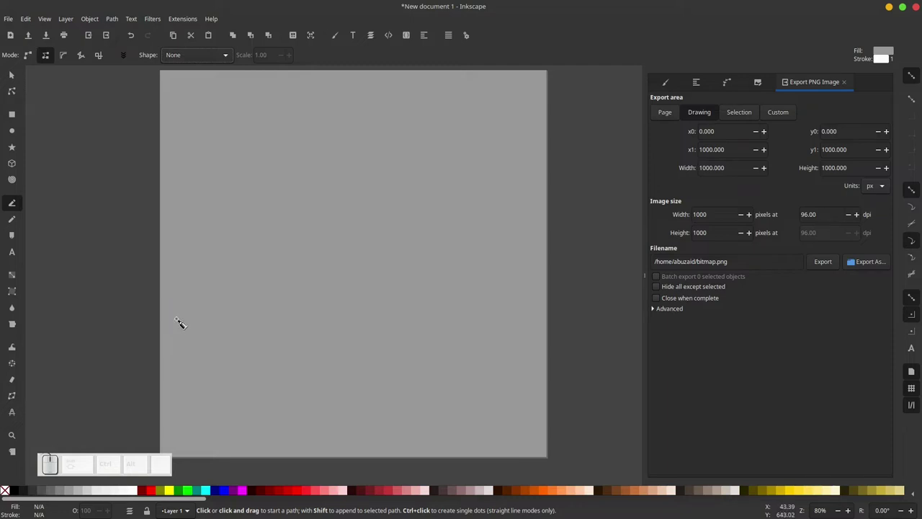
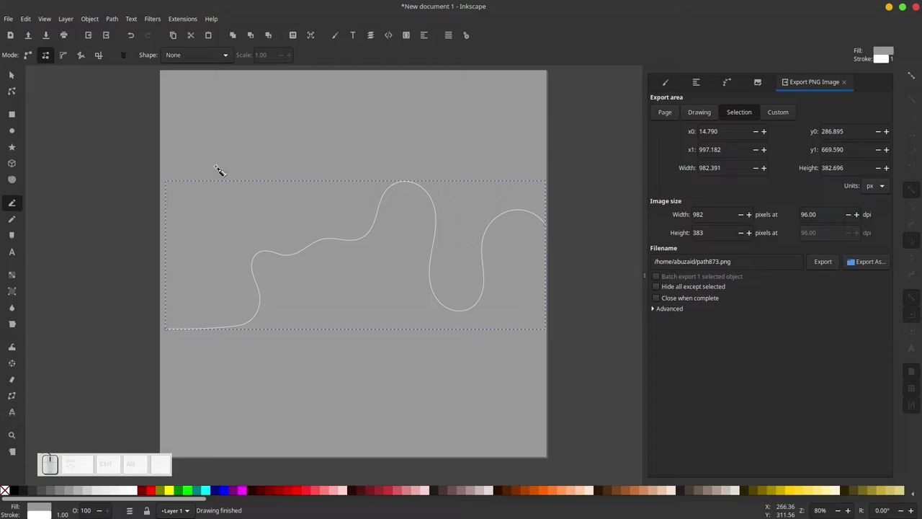
{"action": "left_click", "coordinate": [20, 74]}
Step: Lay down nodes across the page forming a wavy spiro curve, finish it and select it
{"action": "left_click", "coordinate": [492, 185]}
{"action": "left_click", "coordinate": [578, 193]}
{"action": "left_click", "coordinate": [438, 248]}
{"action": "left_click_drag", "start_coordinate": [552, 182], "coordinate": [396, 236]}
{"action": "left_click_drag", "start_coordinate": [390, 242], "coordinate": [571, 235]}
{"action": "left_click", "coordinate": [586, 238]}
{"action": "scroll", "scroll_direction": "up", "scroll_amount": 3}
{"action": "left_click", "coordinate": [279, 249]}
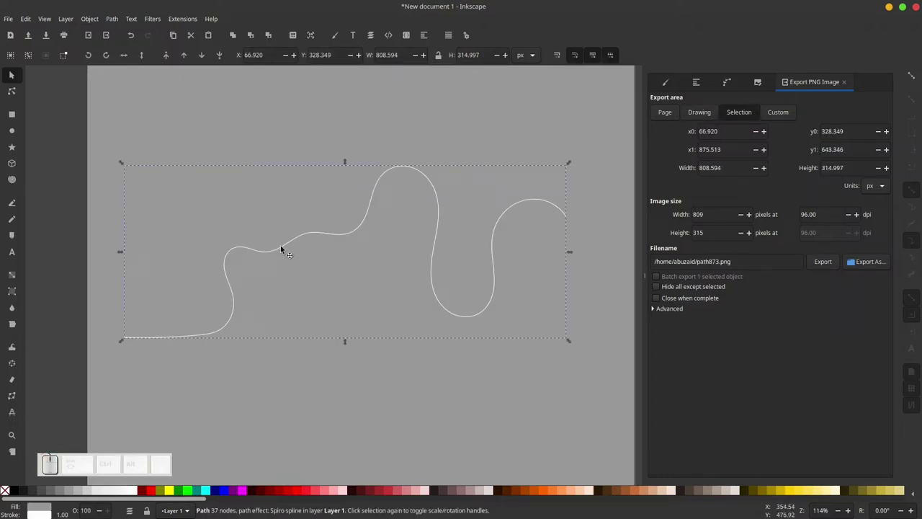
Step: Duplicate the spiro curve and shift the copy beside the original
{"action": "left_click", "coordinate": [285, 251]}
{"action": "left_click", "coordinate": [319, 303]}
{"action": "left_click_drag", "start_coordinate": [311, 237], "coordinate": [221, 324]}
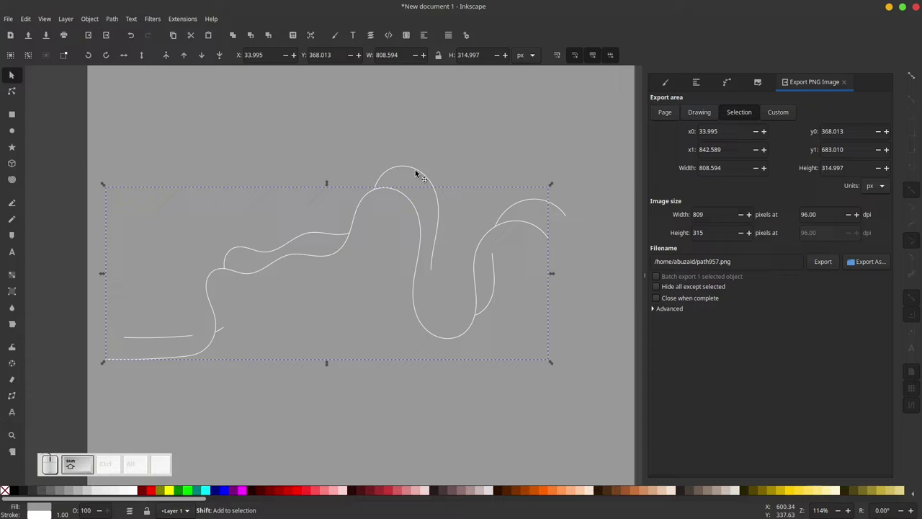
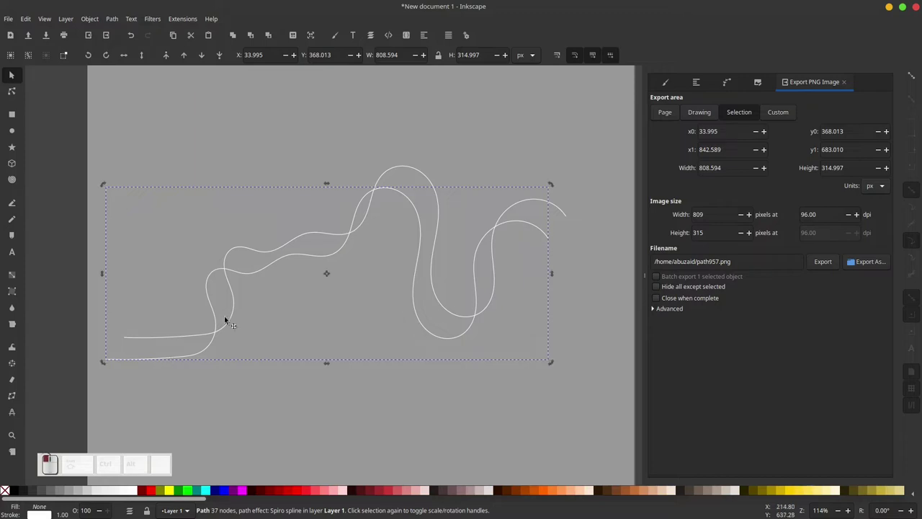
{"action": "left_click", "coordinate": [324, 258]}
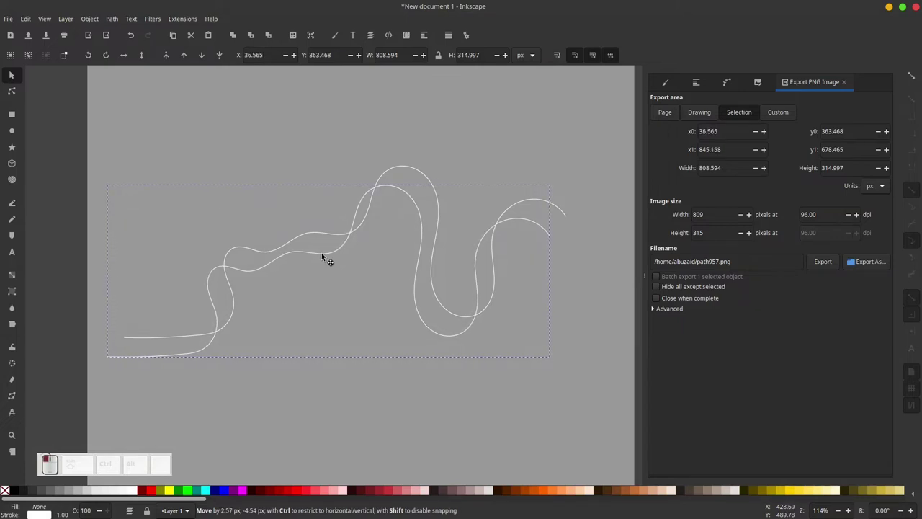
Step: Set a spare copy of the curve aside above and nudge the second curve into place
{"action": "left_click", "coordinate": [450, 111]}
{"action": "left_click", "coordinate": [401, 169]}
{"action": "right_click", "coordinate": [404, 168]}
{"action": "left_click", "coordinate": [438, 227]}
{"action": "left_click_drag", "start_coordinate": [411, 170], "coordinate": [438, 144]}
{"action": "scroll", "scroll_direction": "down", "scroll_amount": 3}
{"action": "scroll", "scroll_direction": "up", "scroll_amount": 3}
Step: Select the two neighbouring wavy curves together
{"action": "left_click", "coordinate": [278, 346]}
{"action": "left_click", "coordinate": [265, 346]}
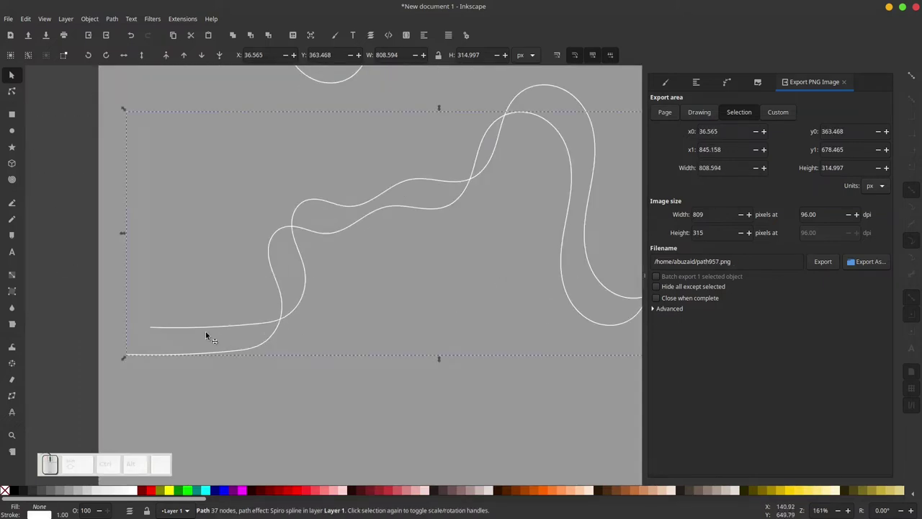
{"action": "left_click", "coordinate": [210, 332]}
{"action": "scroll", "scroll_direction": "down", "scroll_amount": 3}
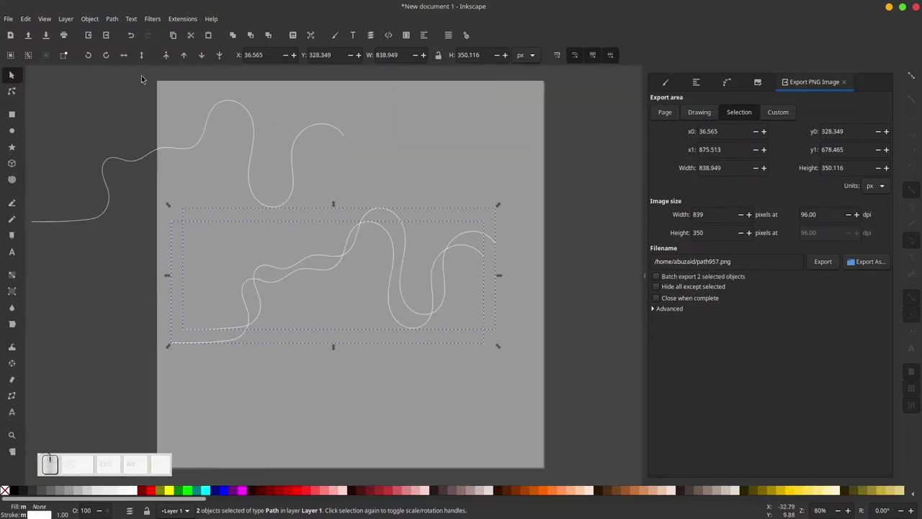
Step: Combine the two neighbouring curves into a single 74-node path
{"action": "left_click", "coordinate": [116, 15]}
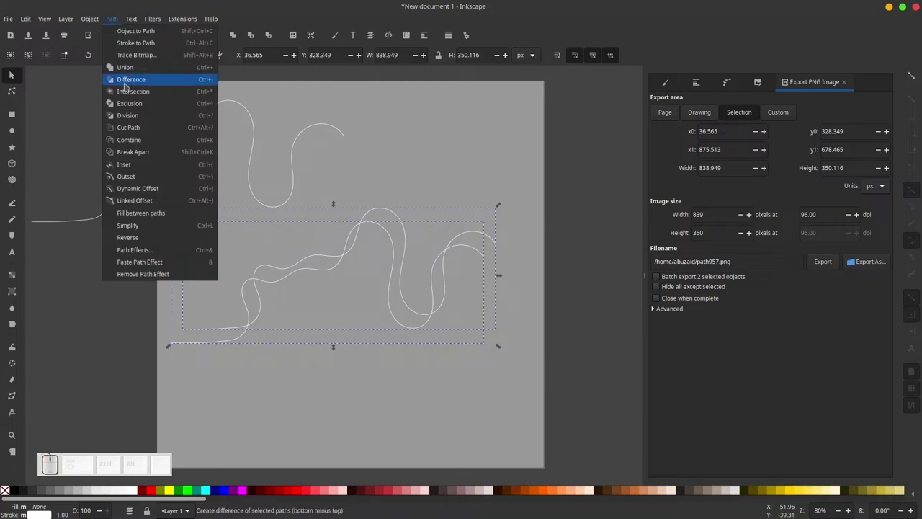
{"action": "left_click", "coordinate": [144, 138]}
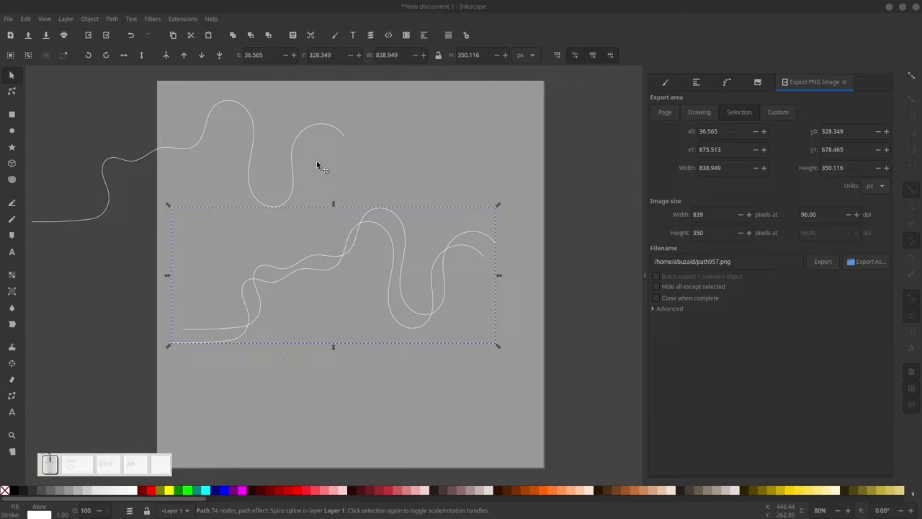
{"action": "left_click", "coordinate": [189, 116]}
{"action": "left_click", "coordinate": [296, 267]}
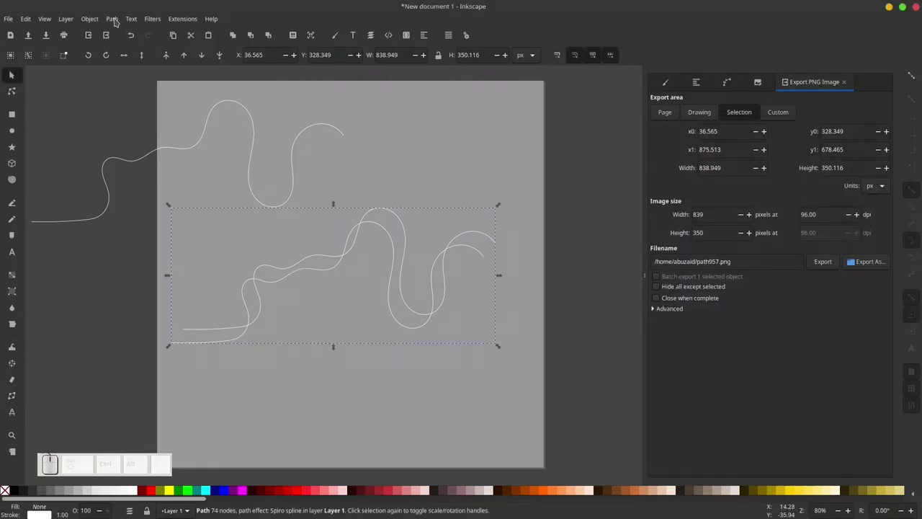
Step: Add the Interpolate Sub-Paths effect with 100 steps to form a white ribbon
{"action": "left_click", "coordinate": [119, 14]}
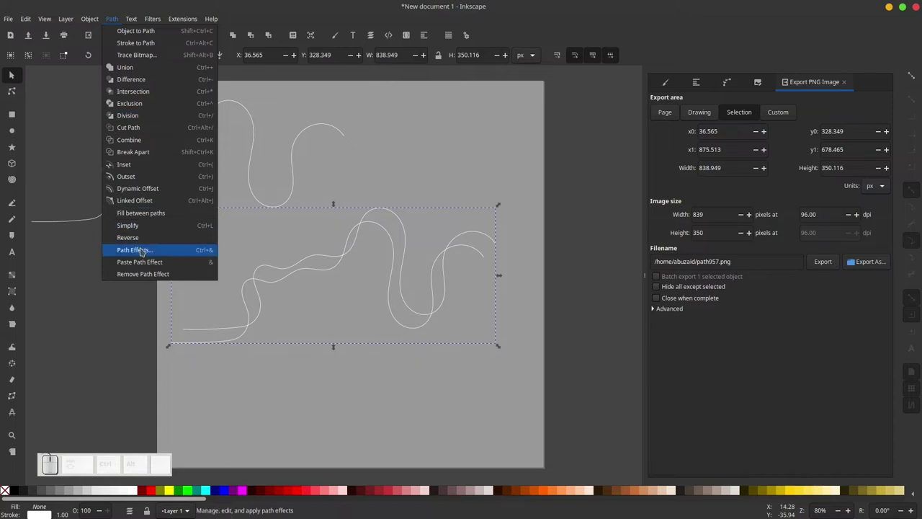
{"action": "left_click", "coordinate": [145, 244]}
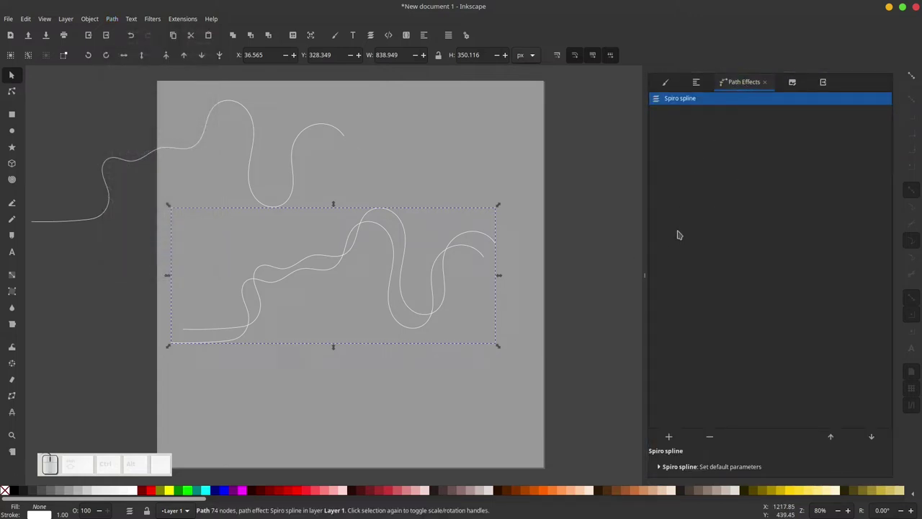
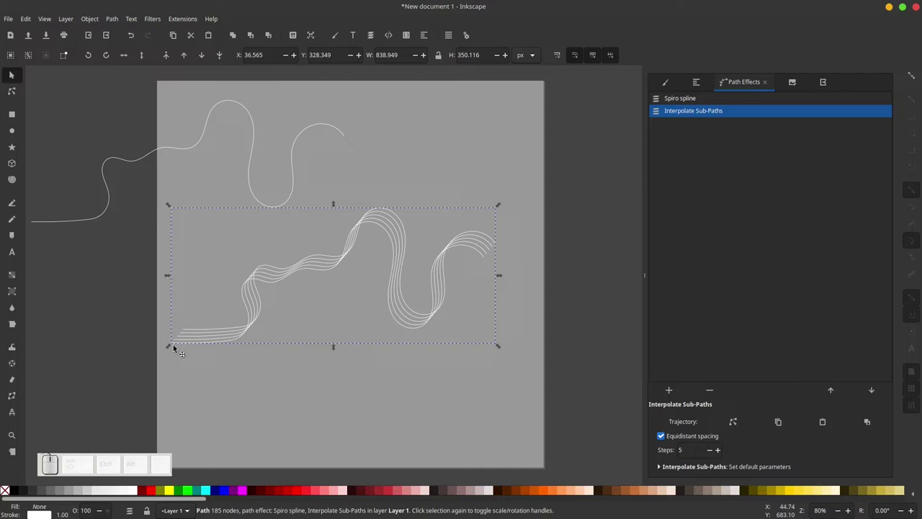
{"action": "scroll", "scroll_direction": "up", "scroll_amount": 3}
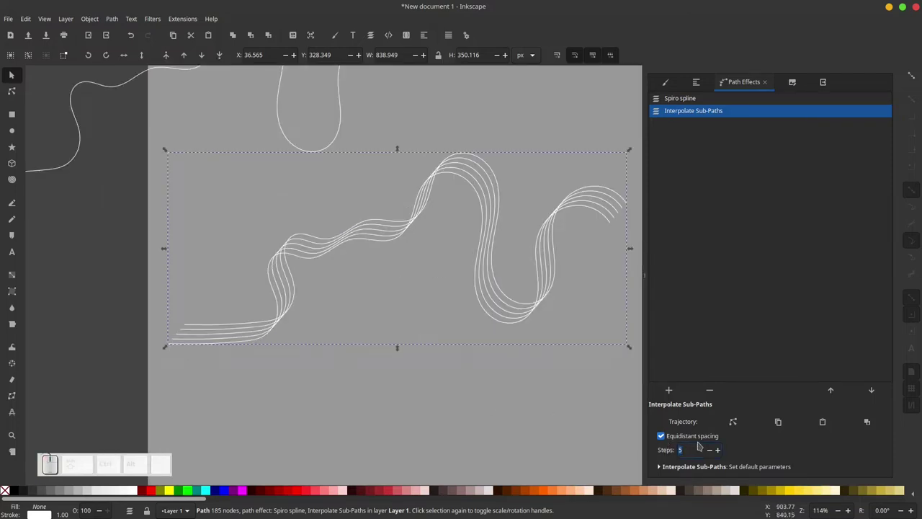
{"action": "key", "text": "KP_1"}
{"action": "key", "text": "KP_0"}
{"action": "key", "text": "Return"}
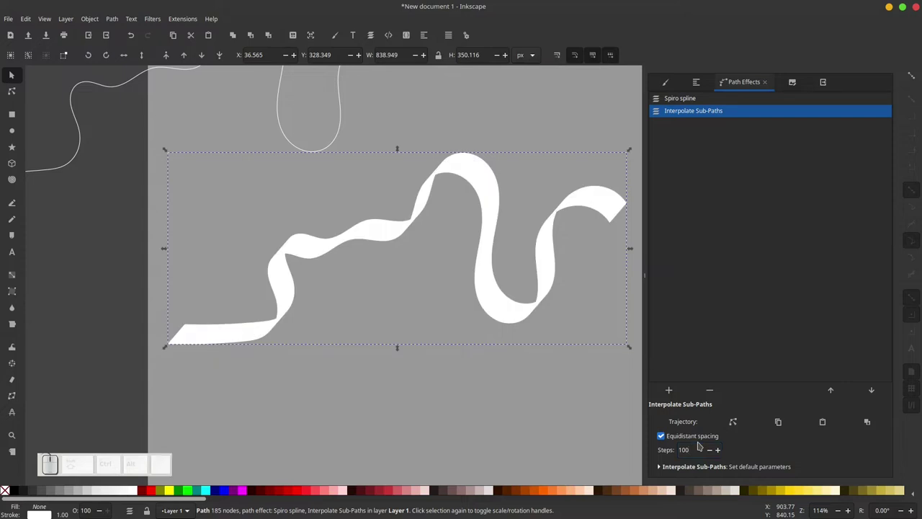
Step: Zoom in and out to inspect the interpolated ribbon strands
{"action": "scroll", "scroll_direction": "up", "scroll_amount": 3}
{"action": "scroll", "scroll_direction": "down", "scroll_amount": 3}
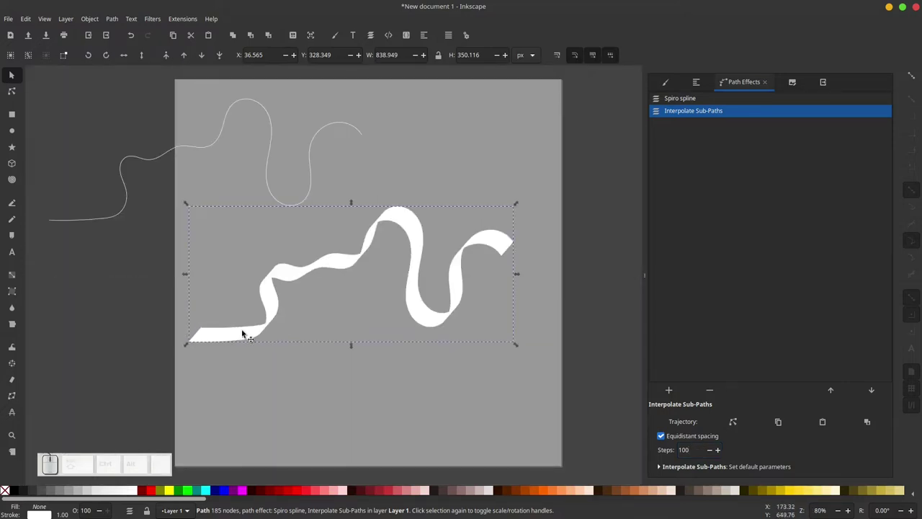
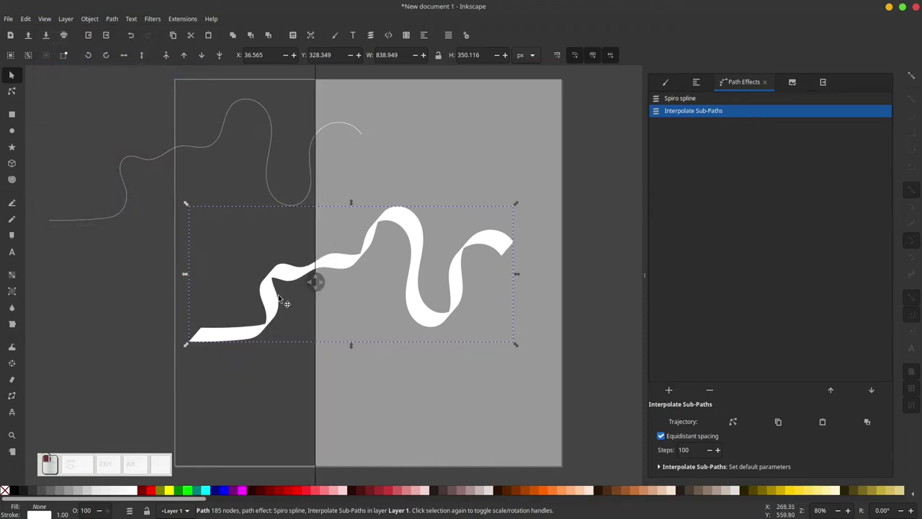
{"action": "scroll", "scroll_direction": "up", "scroll_amount": 3}
{"action": "scroll", "scroll_direction": "up", "scroll_amount": 3}
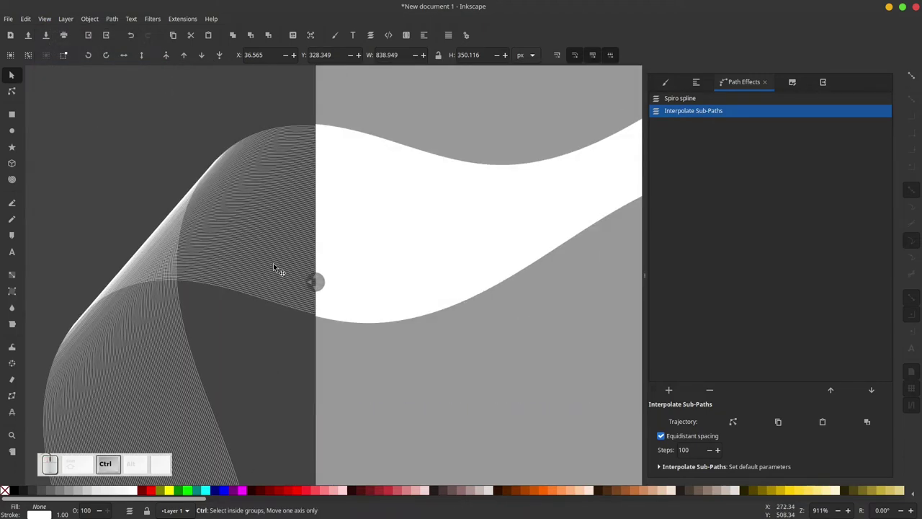
{"action": "scroll", "scroll_direction": "down", "scroll_amount": 3}
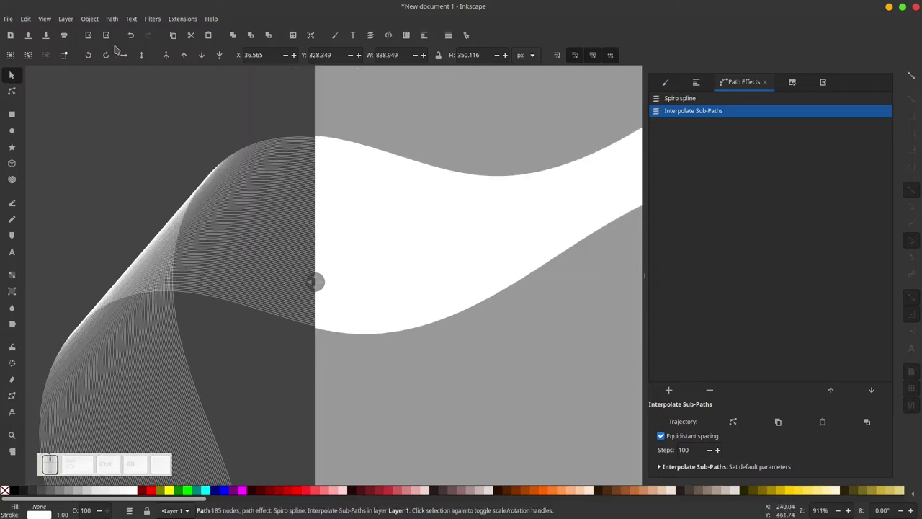
Step: Convert the ribbon with Stroke to Path into a plain solid white 1056-node shape and reselect it
{"action": "left_click", "coordinate": [115, 15]}
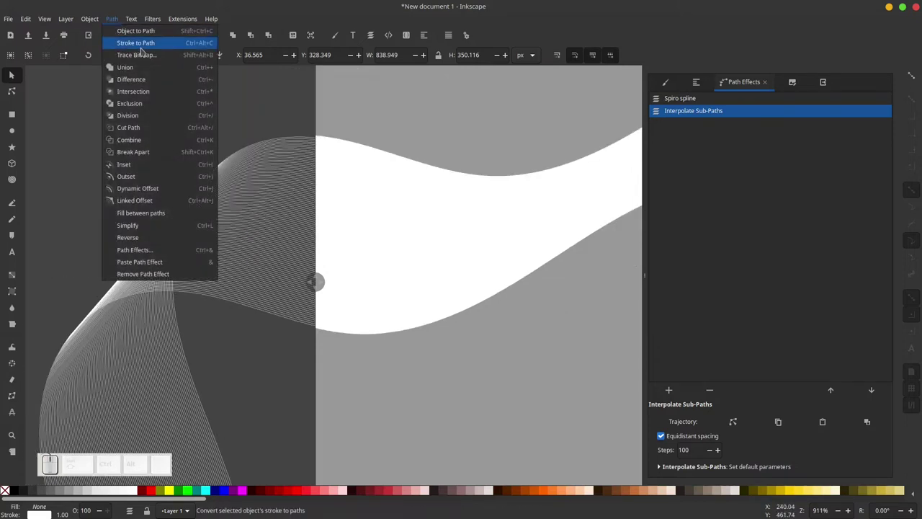
{"action": "left_click", "coordinate": [140, 39]}
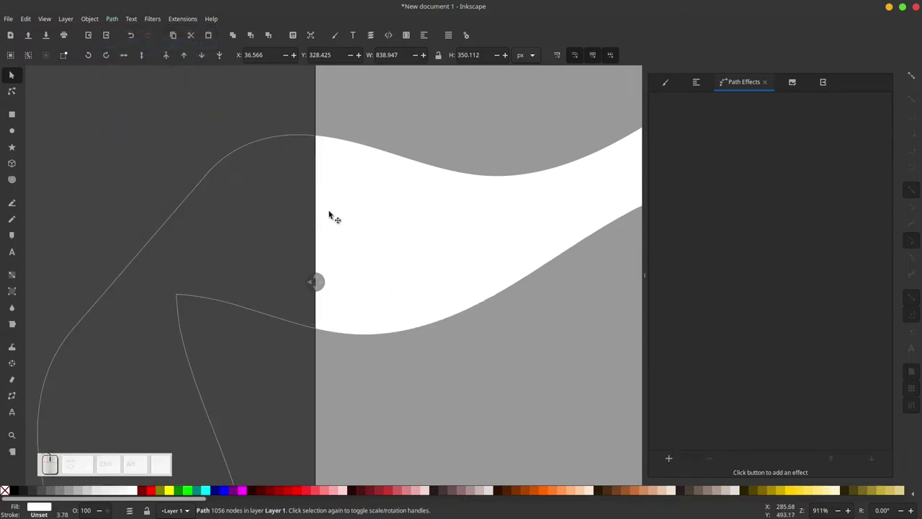
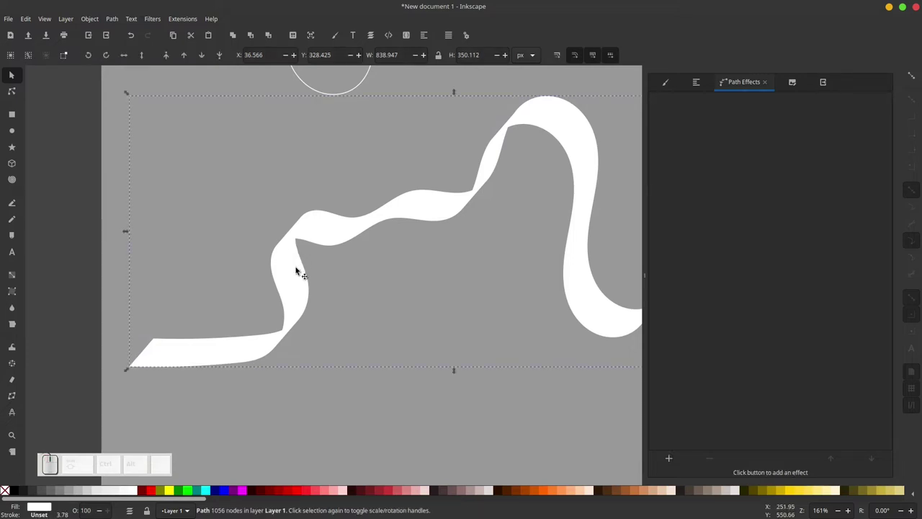
{"action": "left_click", "coordinate": [78, 304]}
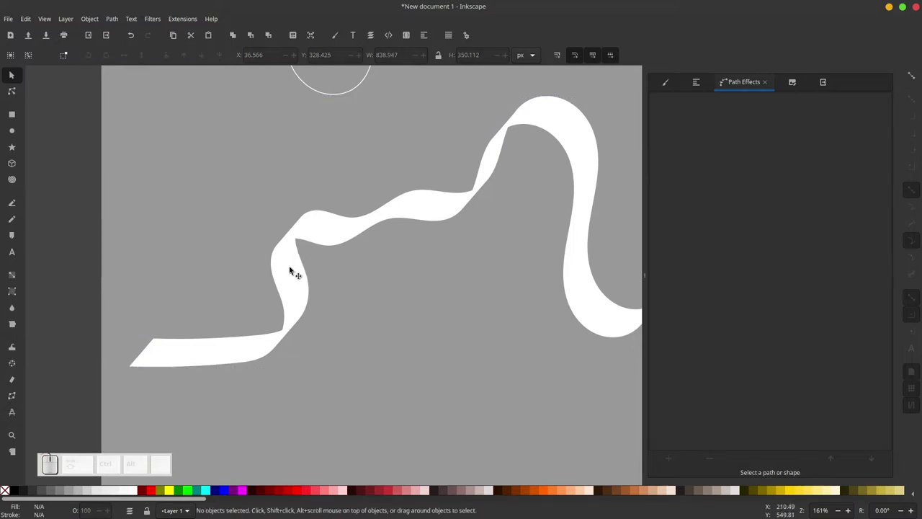
{"action": "left_click", "coordinate": [293, 254]}
{"action": "scroll", "scroll_direction": "up", "scroll_amount": 3}
{"action": "scroll", "scroll_direction": "down", "scroll_amount": 3}
Step: Draw six short dark curves crossing the ribbon at its folds with the Bezier tool
{"action": "left_click", "coordinate": [17, 201]}
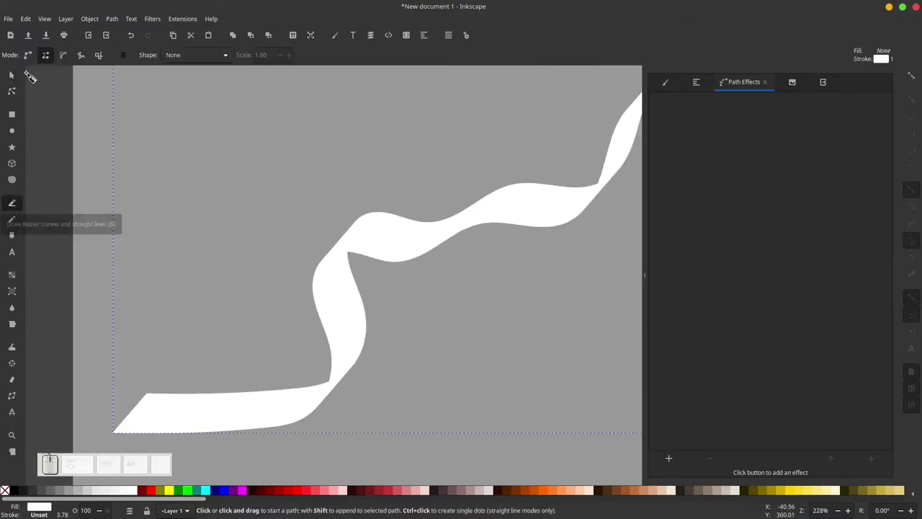
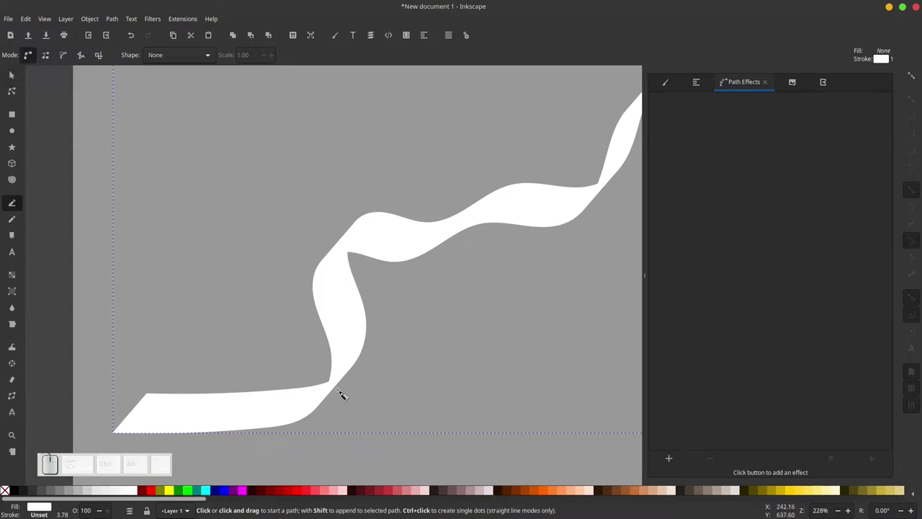
{"action": "scroll", "scroll_direction": "up", "scroll_amount": 3}
{"action": "scroll", "scroll_direction": "down", "scroll_amount": 3}
{"action": "scroll", "scroll_direction": "up", "scroll_amount": 3}
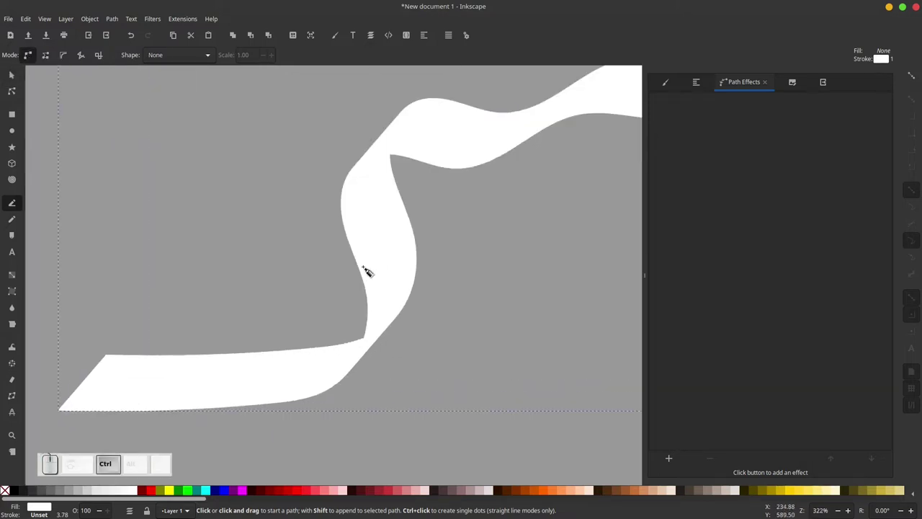
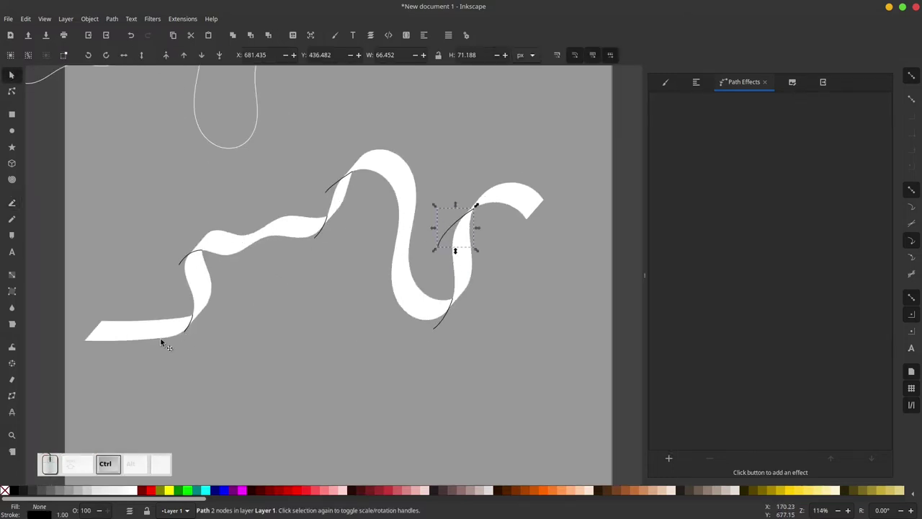
Step: Select all six dark crossing curves via Select Same > Stroke Color
{"action": "right_click", "coordinate": [459, 226]}
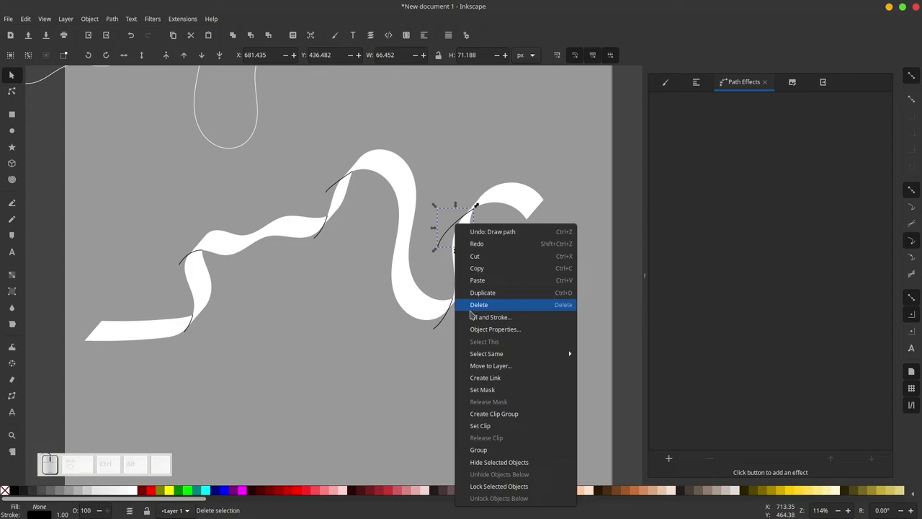
{"action": "left_click", "coordinate": [503, 351]}
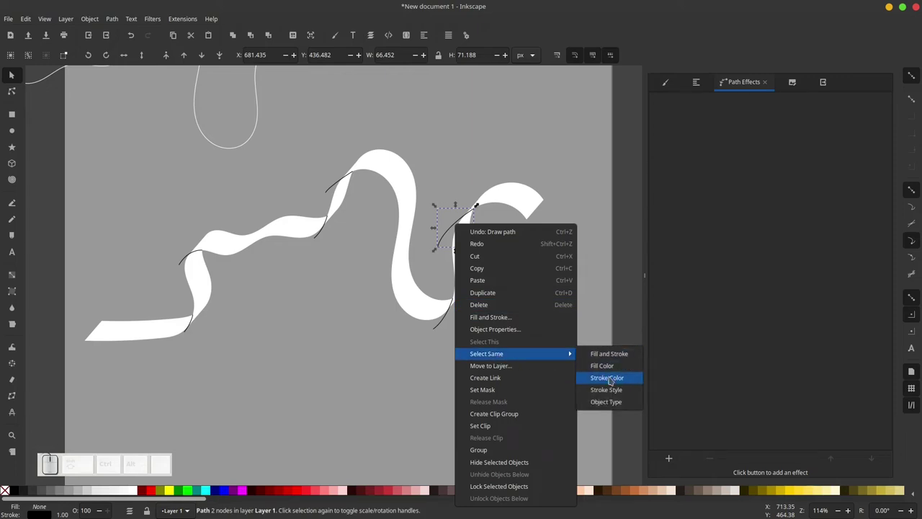
{"action": "left_click", "coordinate": [610, 373]}
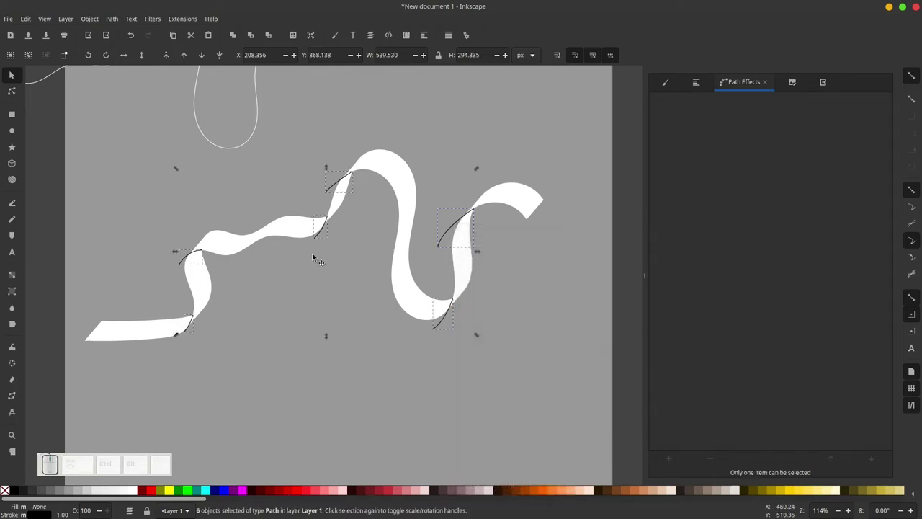
{"action": "scroll", "scroll_direction": "down", "scroll_amount": 3}
{"action": "scroll", "scroll_direction": "up", "scroll_amount": 3}
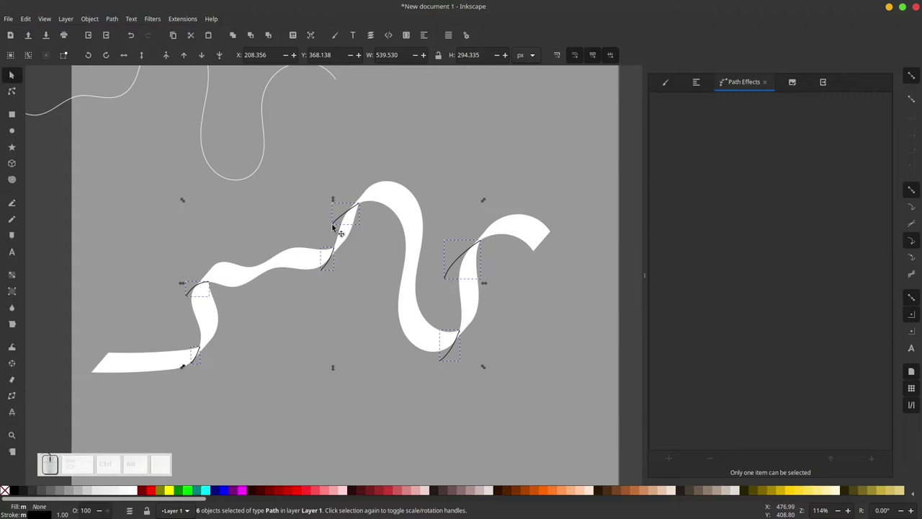
Step: Combine the six dark curves into one 12-node path and add the white ribbon to the selection
{"action": "left_click", "coordinate": [116, 16]}
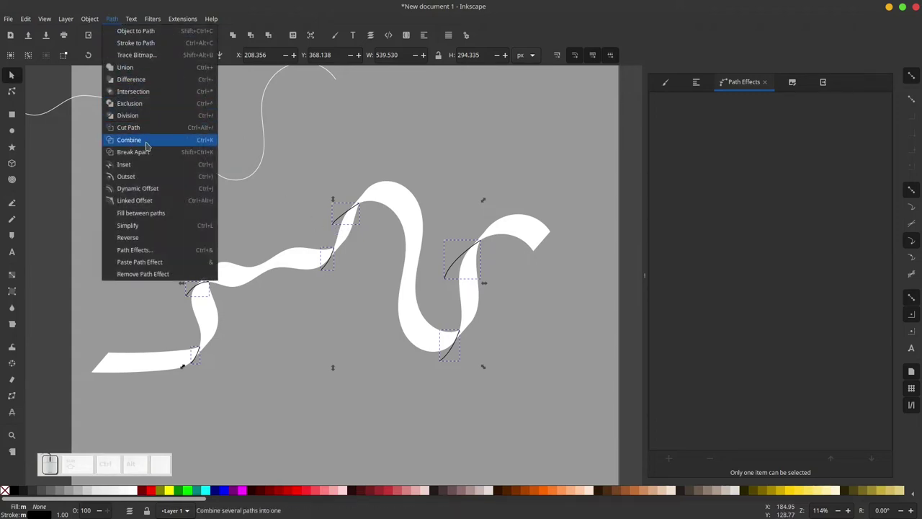
{"action": "left_click", "coordinate": [151, 139]}
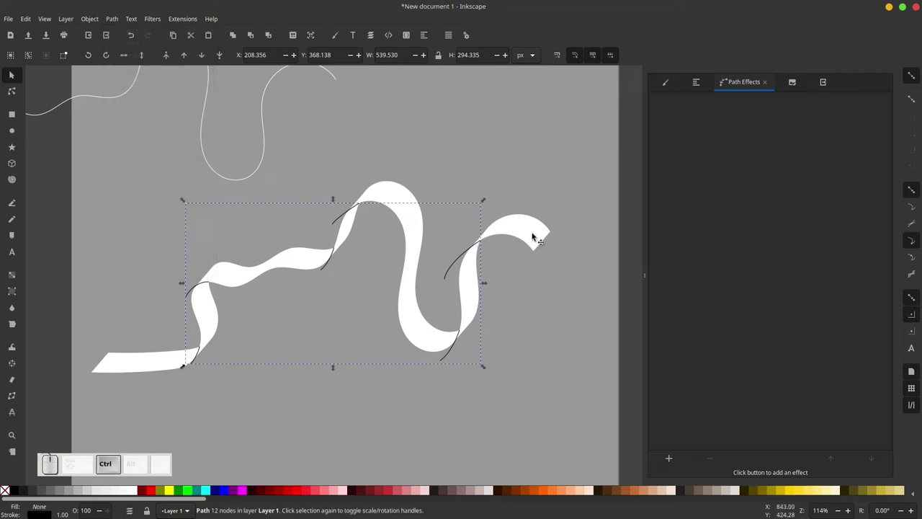
{"action": "left_click", "coordinate": [538, 236]}
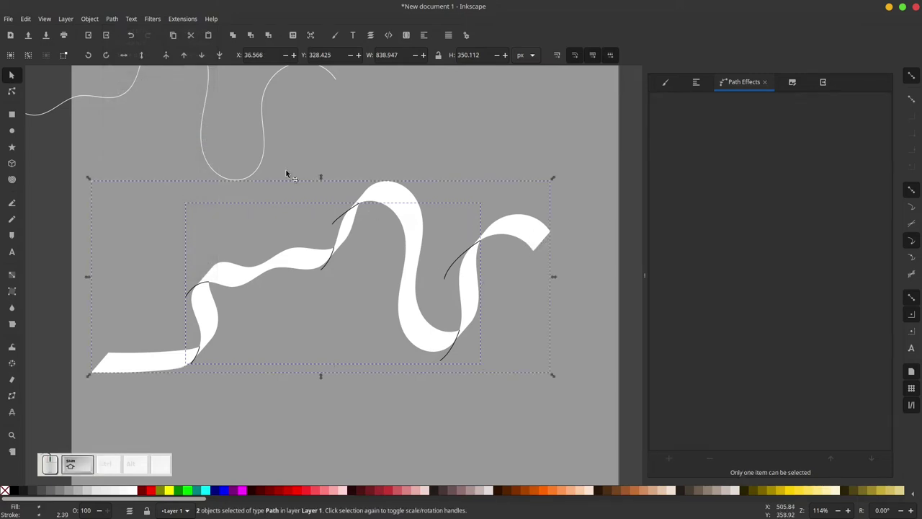
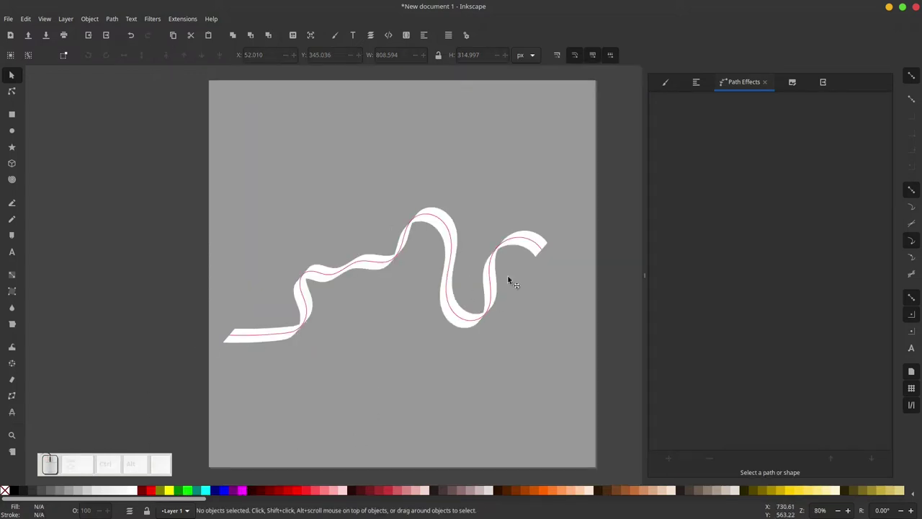
Step: Select the red centre curve and enter node editing on it
{"action": "scroll", "scroll_direction": "up", "scroll_amount": 3}
{"action": "left_click", "coordinate": [206, 324]}
{"action": "scroll", "scroll_direction": "down", "scroll_amount": 3}
{"action": "scroll", "scroll_direction": "up", "scroll_amount": 3}
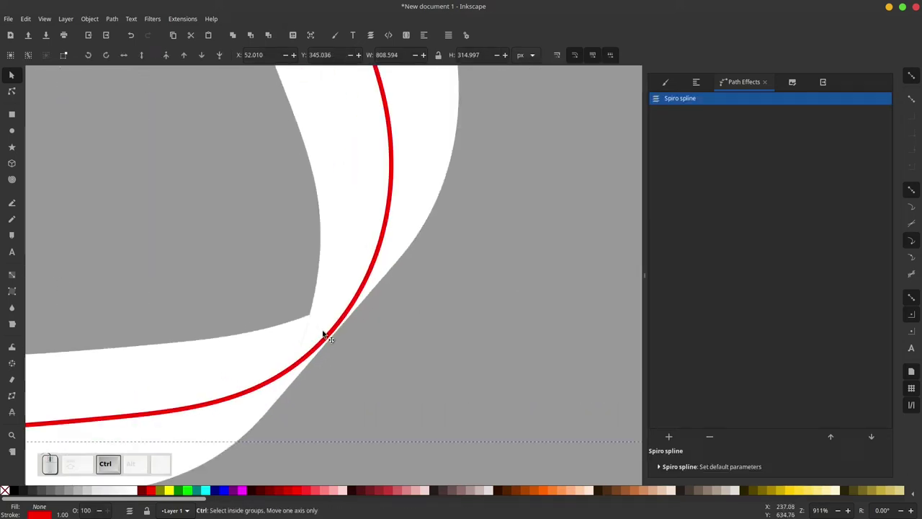
{"action": "left_click", "coordinate": [18, 87]}
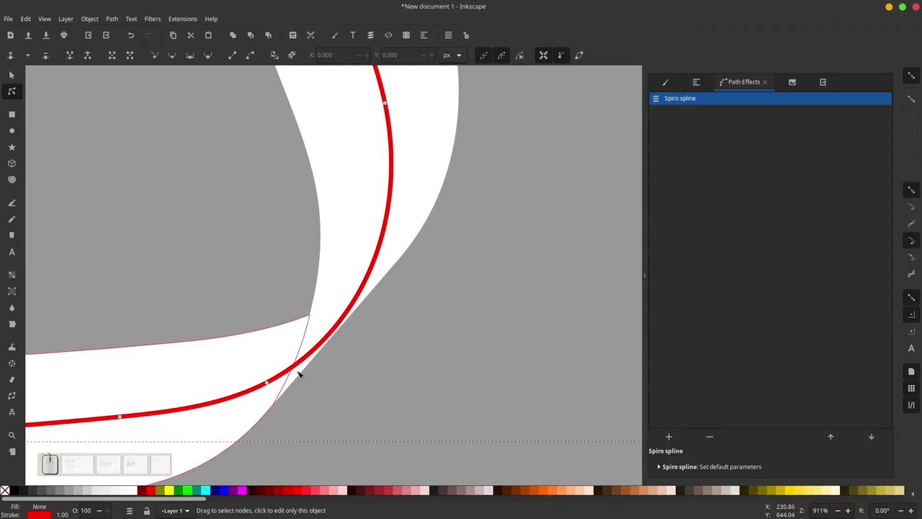
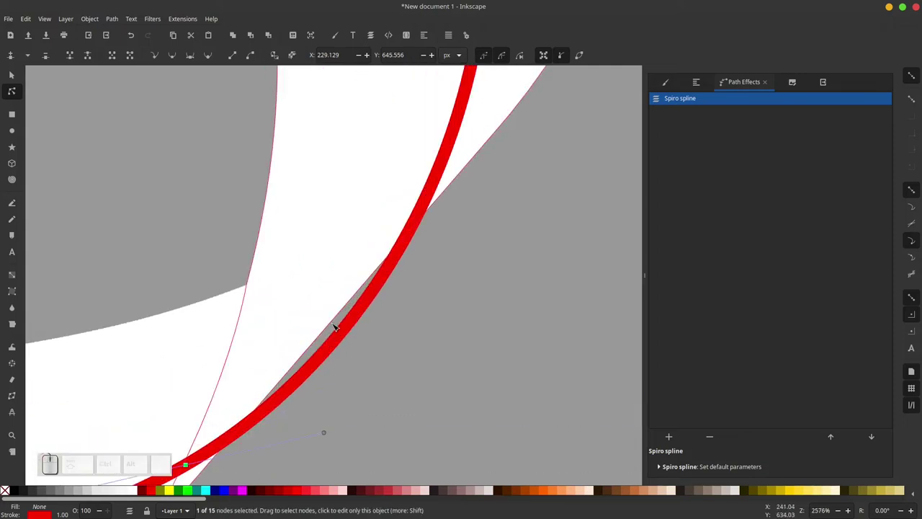
Step: Drag the 15 spiro nodes so the red curve traces the ribbon's centre end to end
{"action": "scroll", "scroll_direction": "down", "scroll_amount": 3}
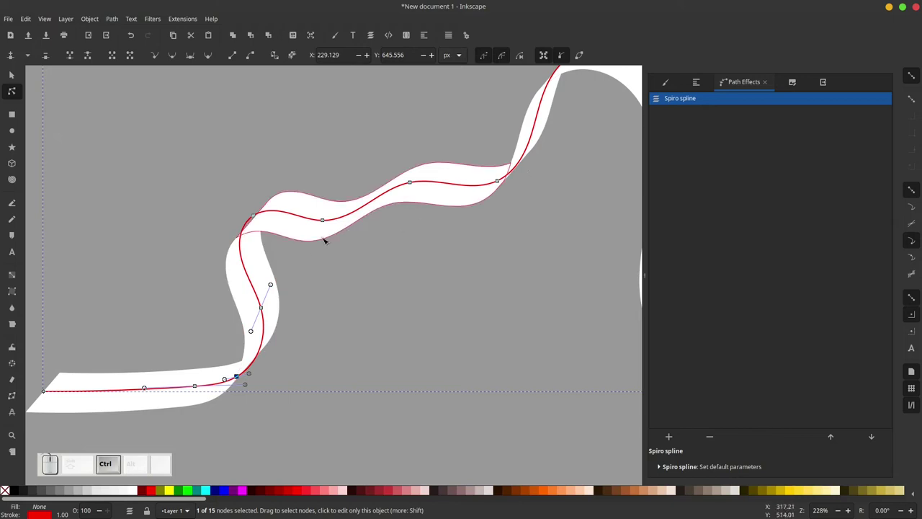
{"action": "scroll", "scroll_direction": "up", "scroll_amount": 3}
{"action": "scroll", "scroll_direction": "up", "scroll_amount": 3}
{"action": "scroll", "scroll_direction": "down", "scroll_amount": 3}
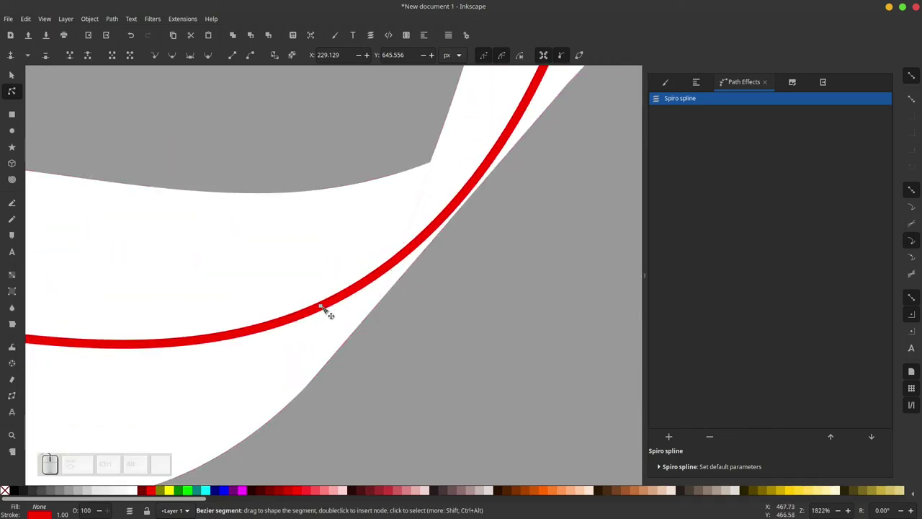
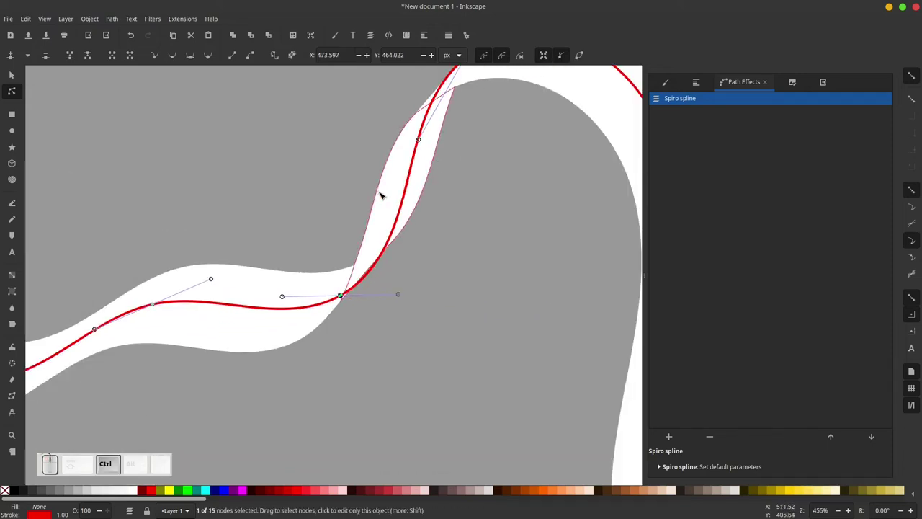
{"action": "scroll", "scroll_direction": "up", "scroll_amount": 3}
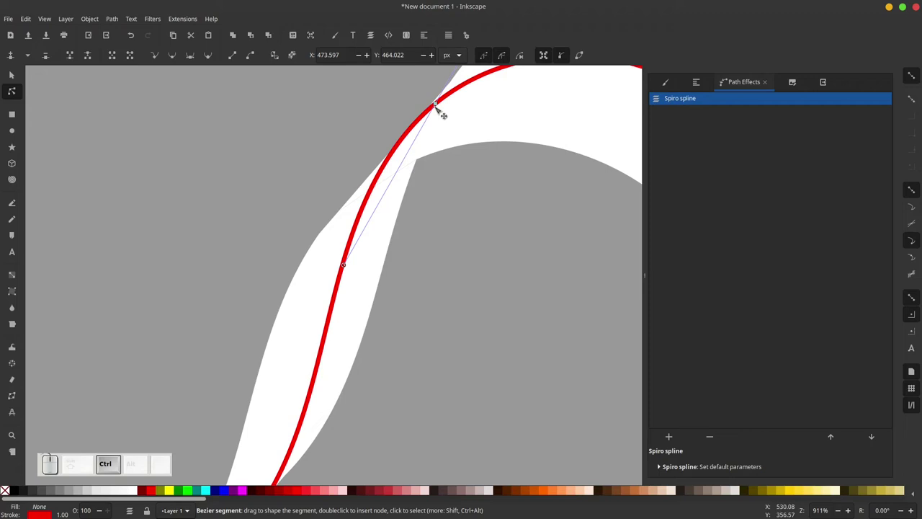
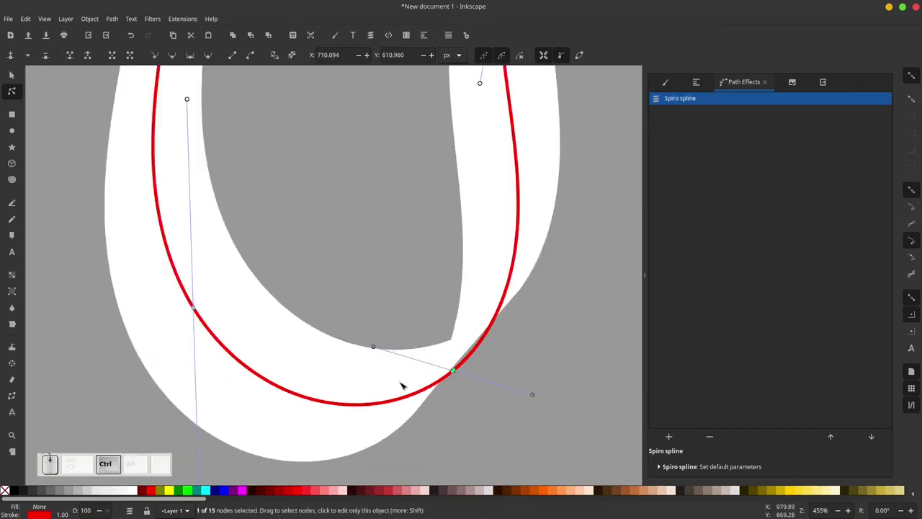
{"action": "scroll", "scroll_direction": "up", "scroll_amount": 3}
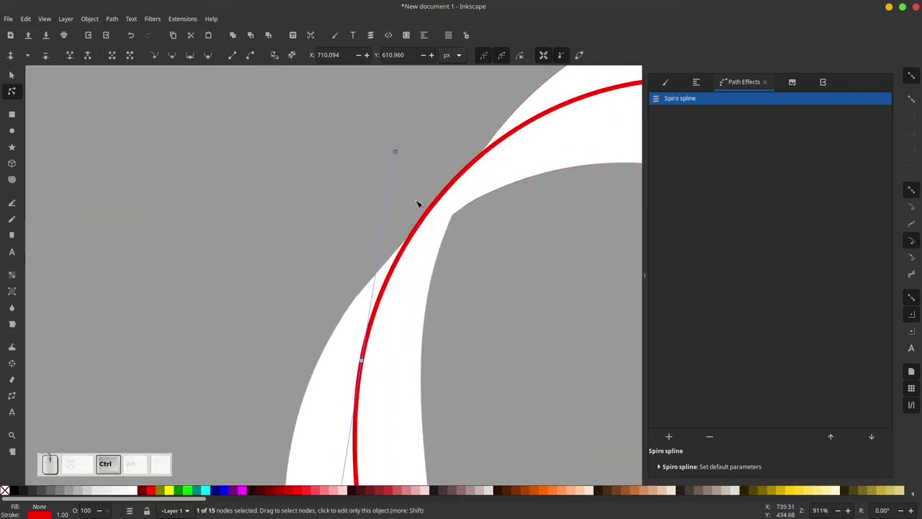
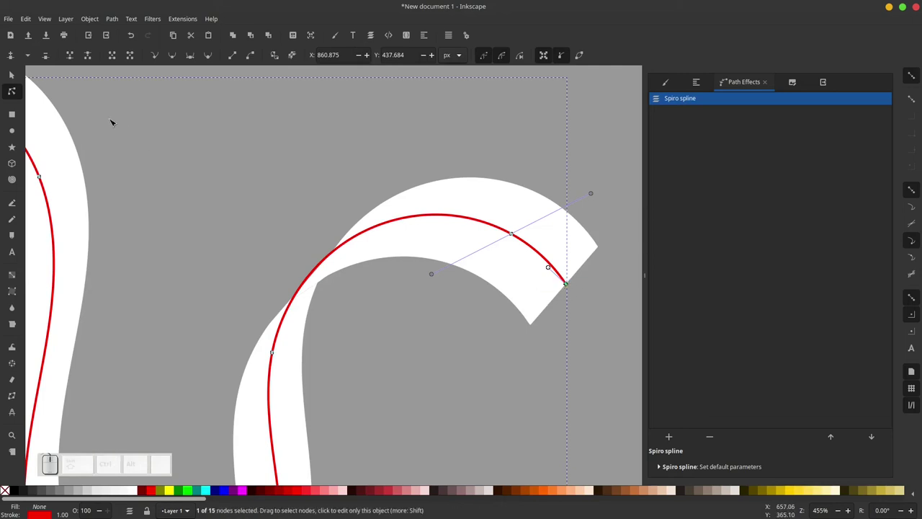
{"action": "left_click", "coordinate": [17, 72]}
{"action": "scroll", "scroll_direction": "down", "scroll_amount": 3}
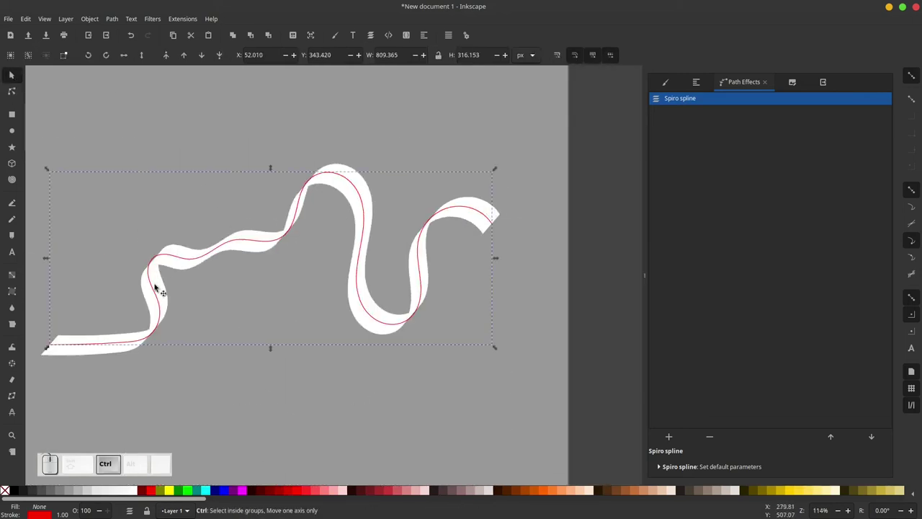
Step: Select the centre curve with the first ribbon stretch and divide it along the curve
{"action": "scroll", "scroll_direction": "up", "scroll_amount": 3}
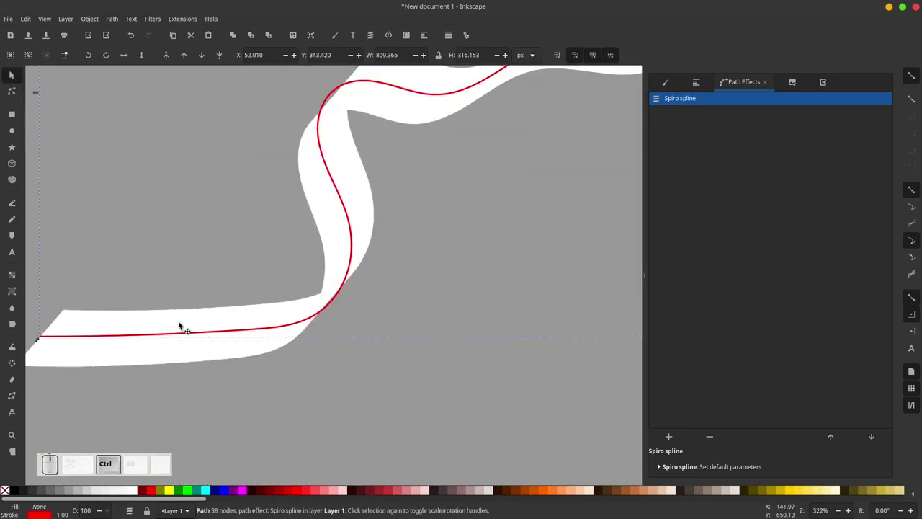
{"action": "scroll", "scroll_direction": "up", "scroll_amount": 3}
{"action": "left_click", "coordinate": [264, 353]}
{"action": "left_click", "coordinate": [309, 129]}
{"action": "scroll", "scroll_direction": "down", "scroll_amount": 3}
{"action": "left_click", "coordinate": [297, 319]}
{"action": "left_click", "coordinate": [119, 15]}
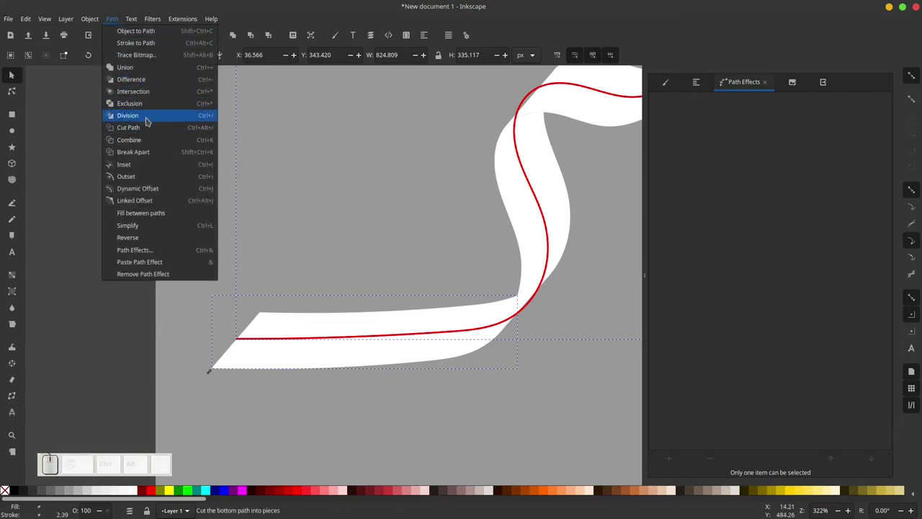
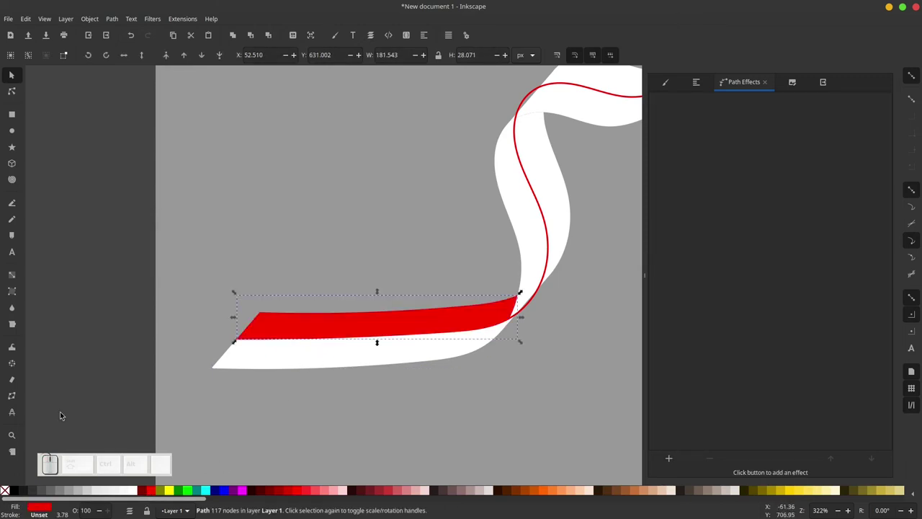
Step: Divide the remaining ribbon stretches along the centre curve and fill each upper band red
{"action": "scroll", "scroll_direction": "down", "scroll_amount": 3}
{"action": "scroll", "scroll_direction": "down", "scroll_amount": 3}
{"action": "scroll", "scroll_direction": "up", "scroll_amount": 3}
{"action": "left_click", "coordinate": [523, 279]}
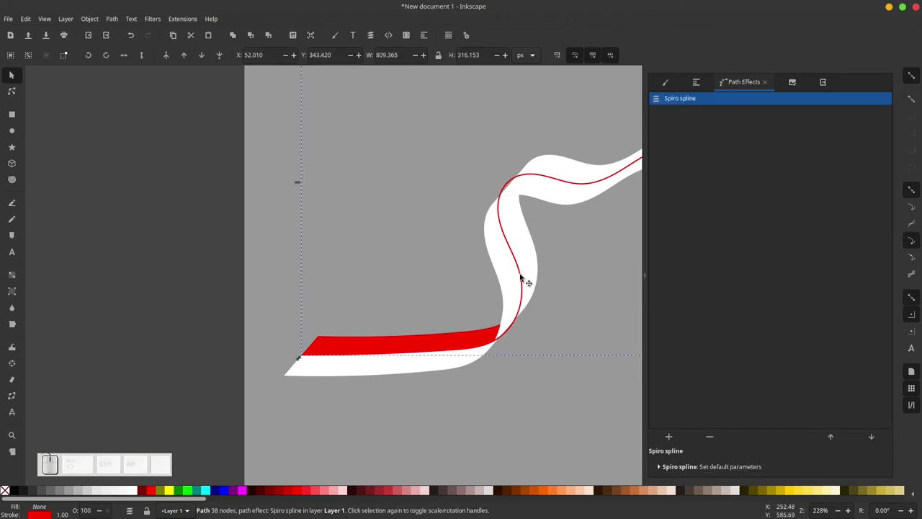
{"action": "left_click", "coordinate": [524, 279]}
{"action": "left_click", "coordinate": [560, 304]}
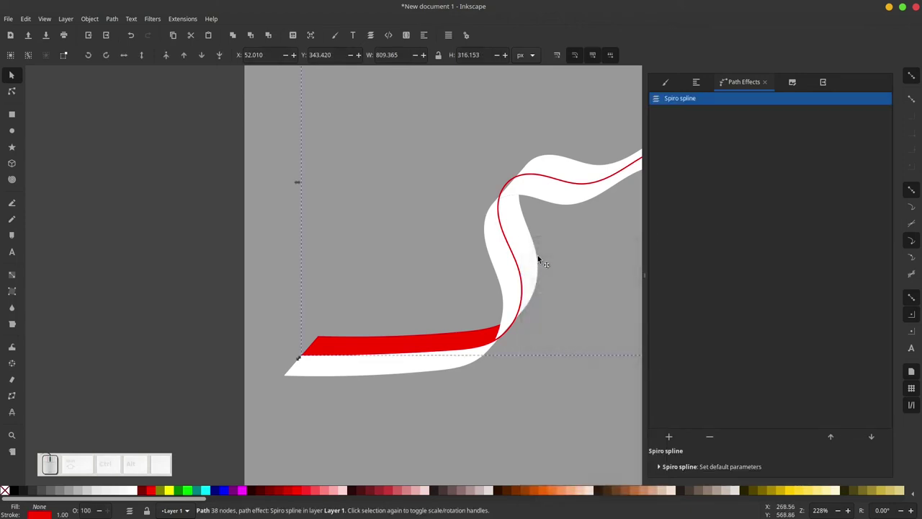
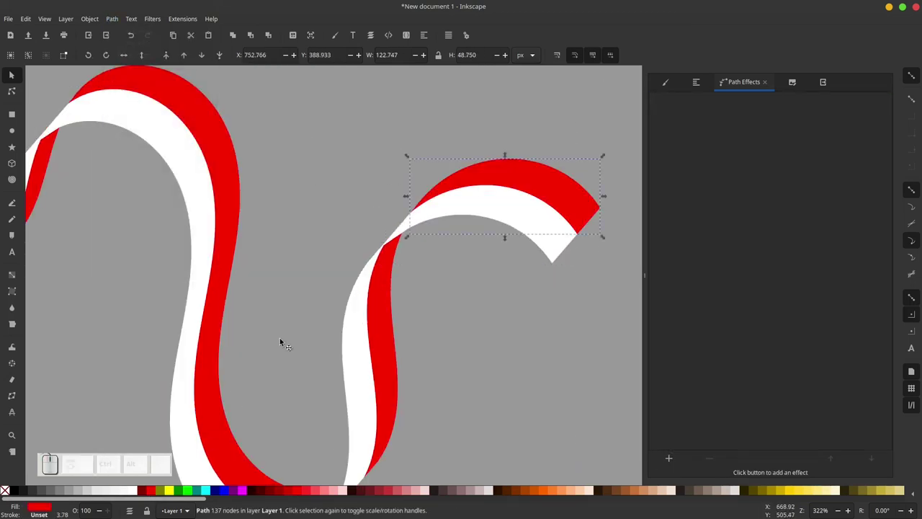
{"action": "left_click", "coordinate": [289, 341]}
{"action": "scroll", "scroll_direction": "down", "scroll_amount": 3}
{"action": "scroll", "scroll_direction": "up", "scroll_amount": 3}
{"action": "scroll", "scroll_direction": "up", "scroll_amount": 3}
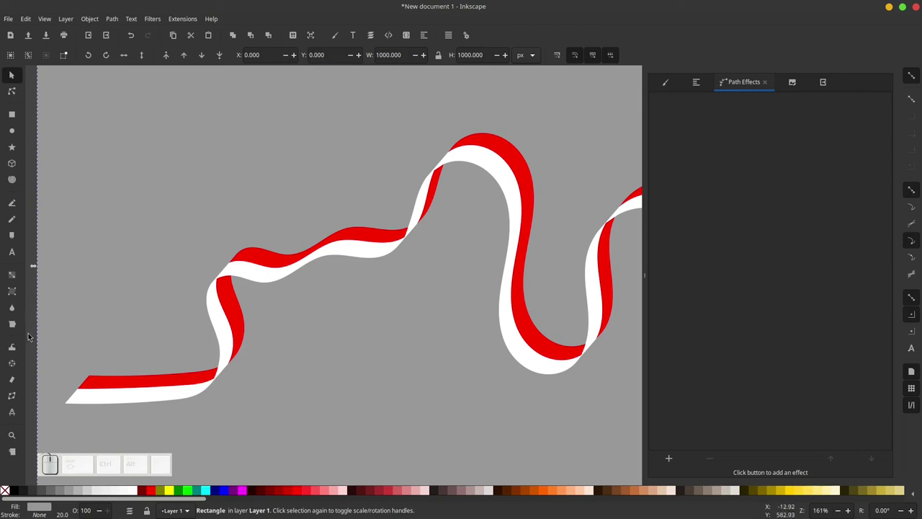
Step: Apply a red-to-transparent gradient to the left-end red band segment with the Gradient tool
{"action": "scroll", "scroll_direction": "down", "scroll_amount": 3}
{"action": "left_click", "coordinate": [59, 350]}
{"action": "scroll", "scroll_direction": "up", "scroll_amount": 3}
{"action": "left_click", "coordinate": [214, 366]}
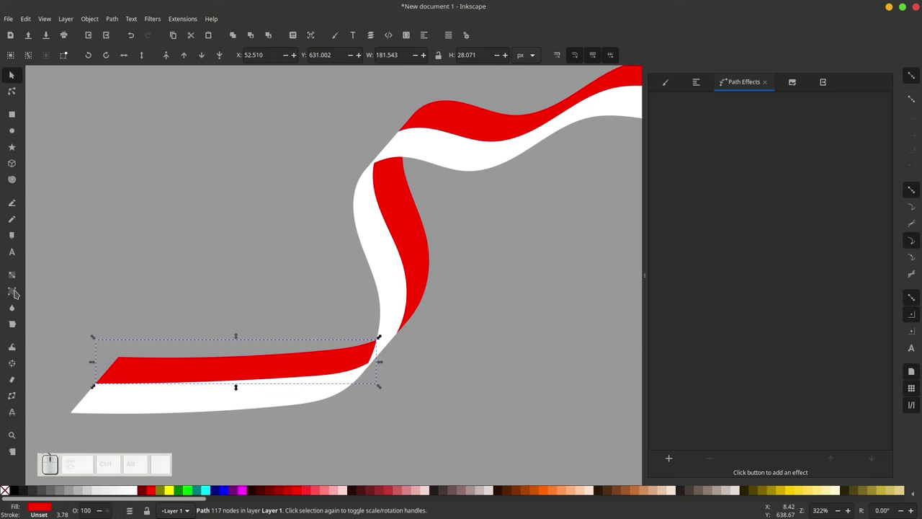
{"action": "left_click", "coordinate": [18, 271]}
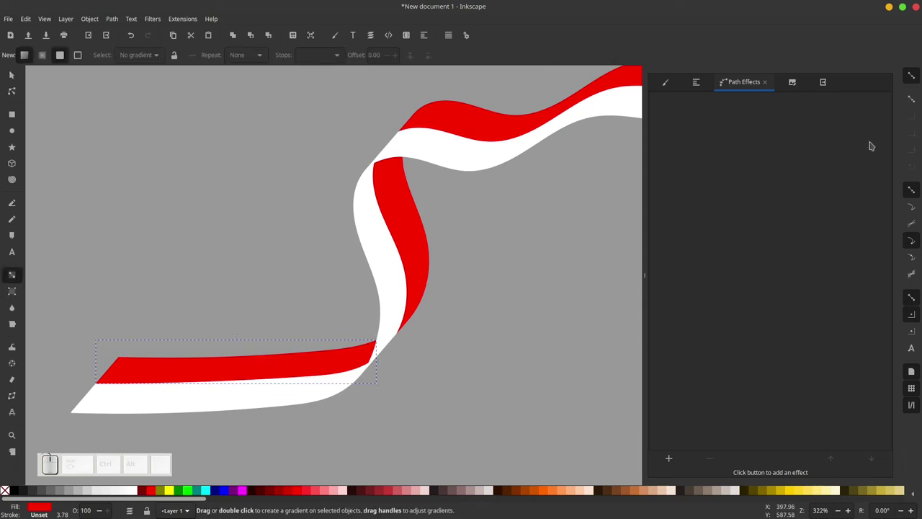